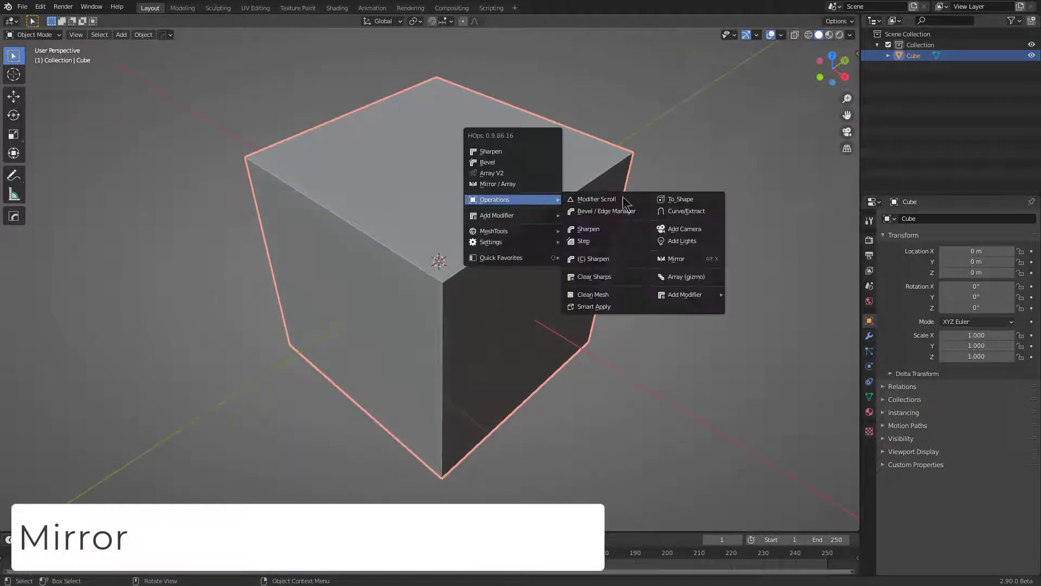
Step: Add a cube cutter and scale it into a small box against the main block
key(q)
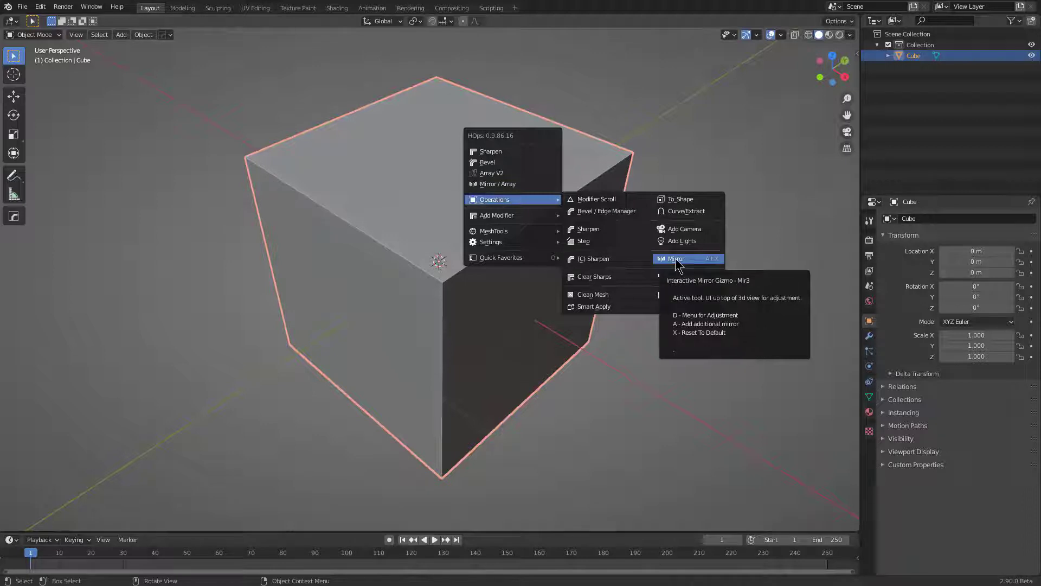
click(677, 262)
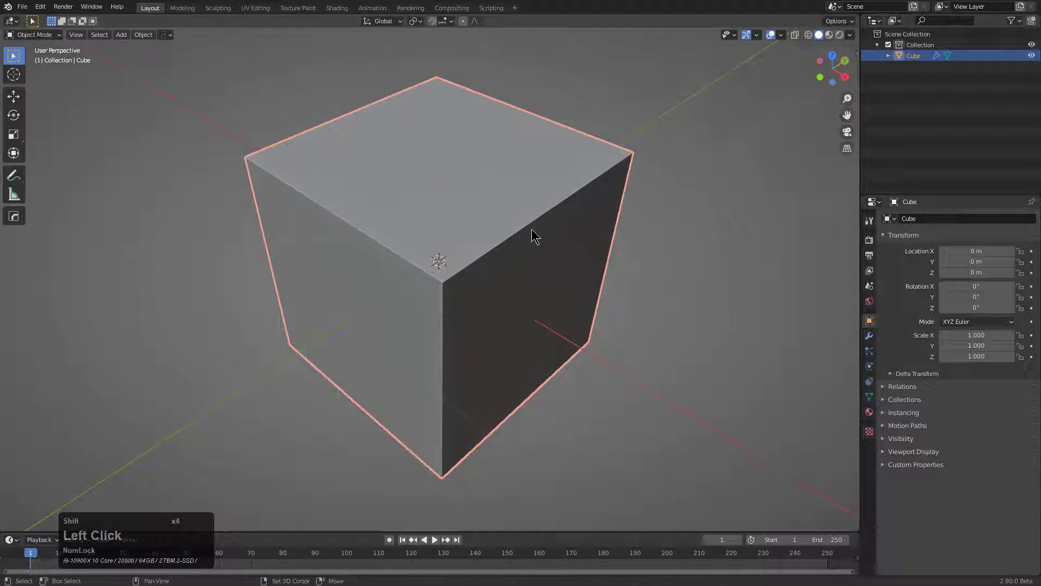
right_click(533, 233)
key(shift+a)
click(576, 246)
key(s)
click(577, 285)
Step: Subtract the cutter box from the block with a HOps boolean difference
key(q)
click(535, 206)
double_click(536, 199)
middle_click(557, 276)
key(shift+d)
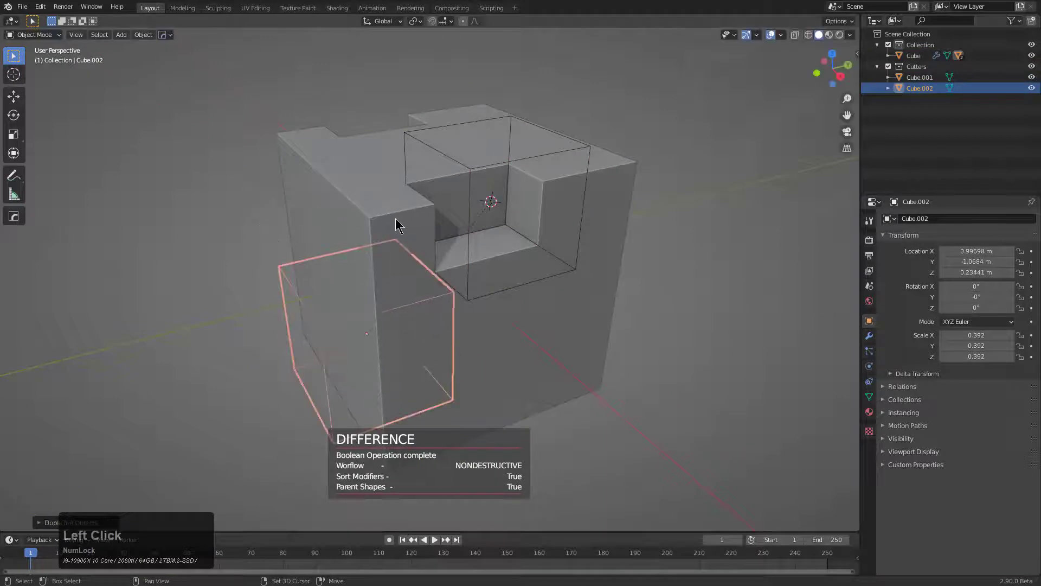
Step: Place a second cutter box along the block and subtract it as well
click(399, 221)
key(q)
click(463, 224)
key(g)
click(482, 283)
middle_click(464, 285)
scroll(down, 3)
key(shift+d)
Step: Position and scale a further cutter along Z, cut it, and mirror the cuts across X
key(z)
click(485, 380)
key(s)
click(426, 375)
key(q)
click(512, 355)
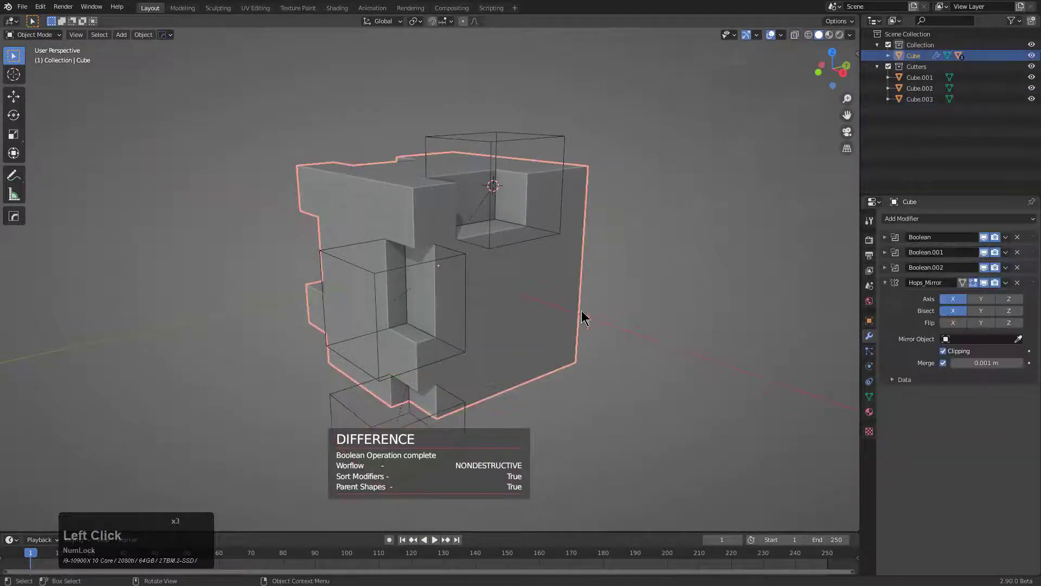
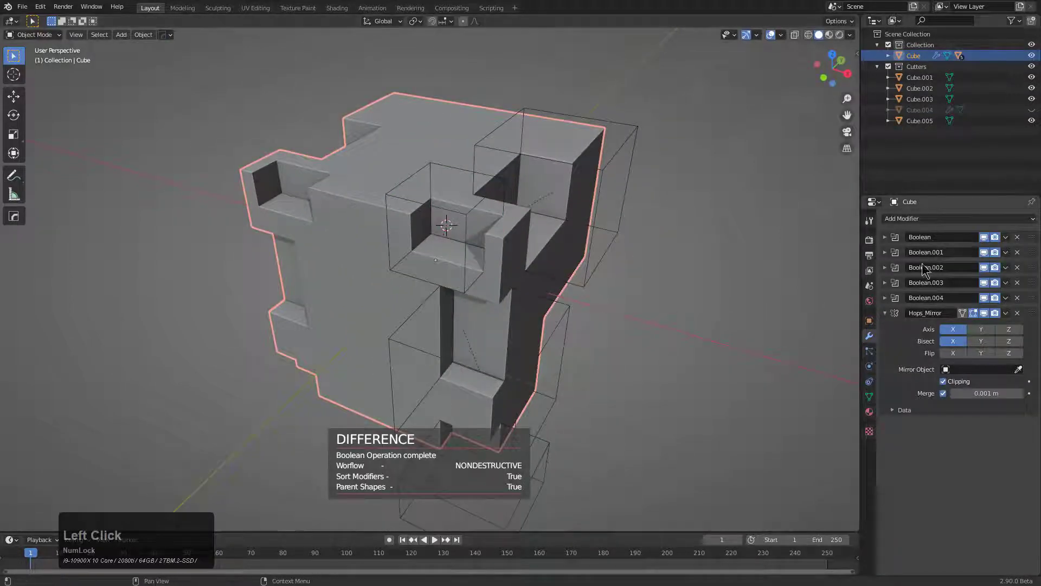
middle_click(533, 292)
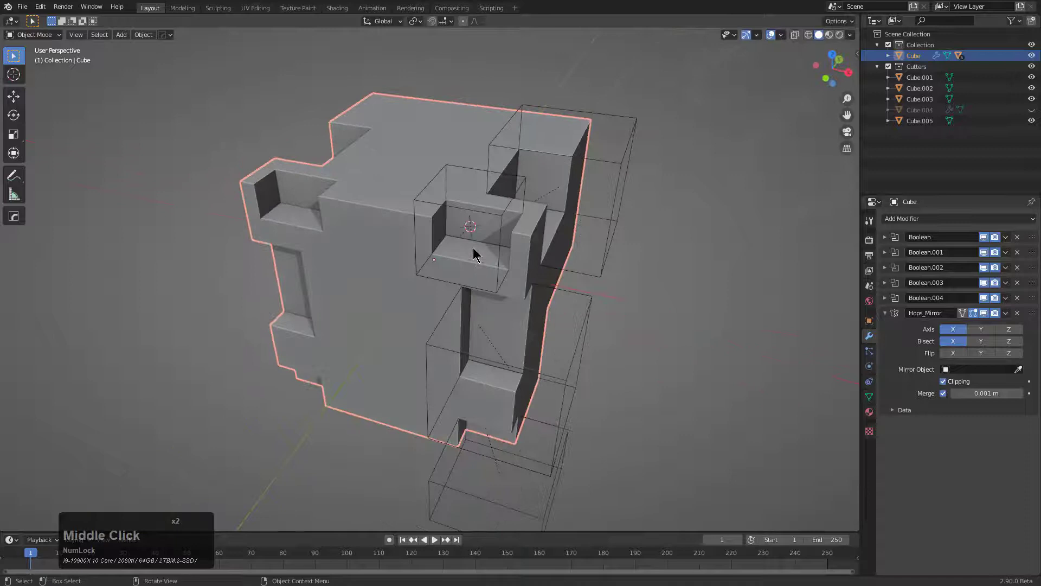
scroll(down, 3)
middle_click(453, 266)
scroll(down, 3)
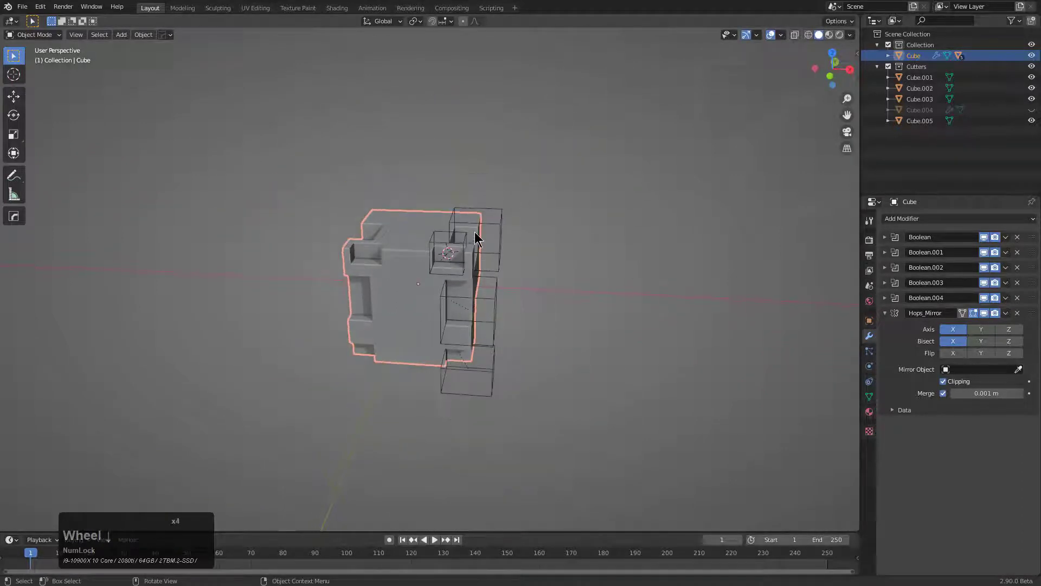
scroll(down, 3)
key(q)
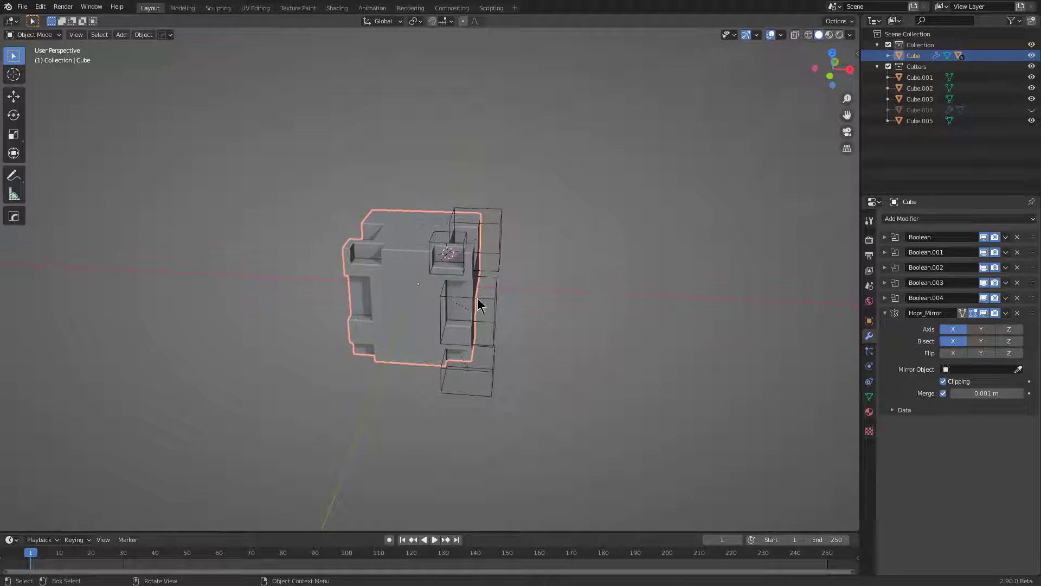
right_click(598, 133)
Step: Add a new cube and mirror it across X with the notched main Cube as mirror object
key(shift+a)
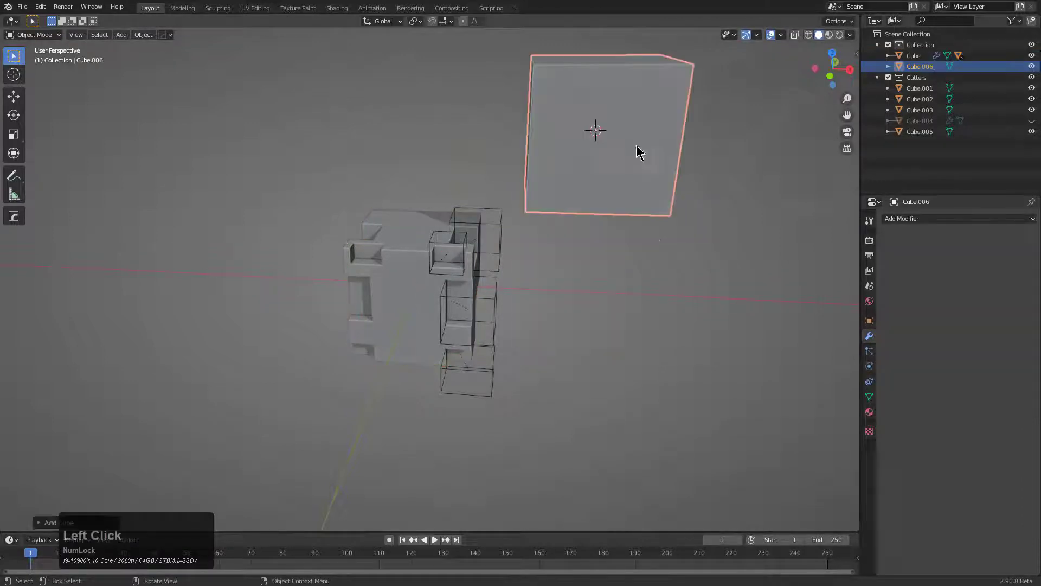
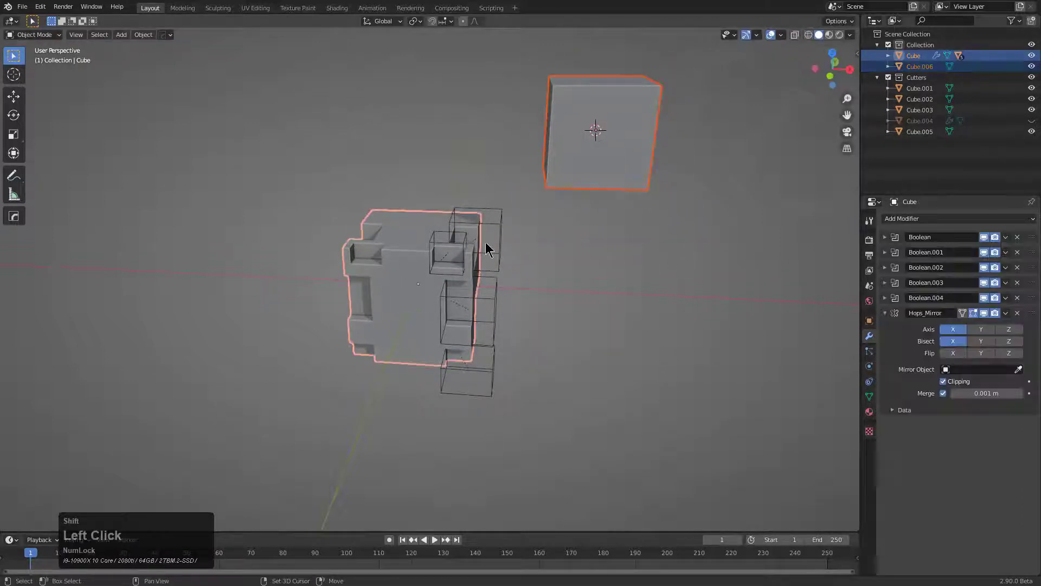
key(alt+x)
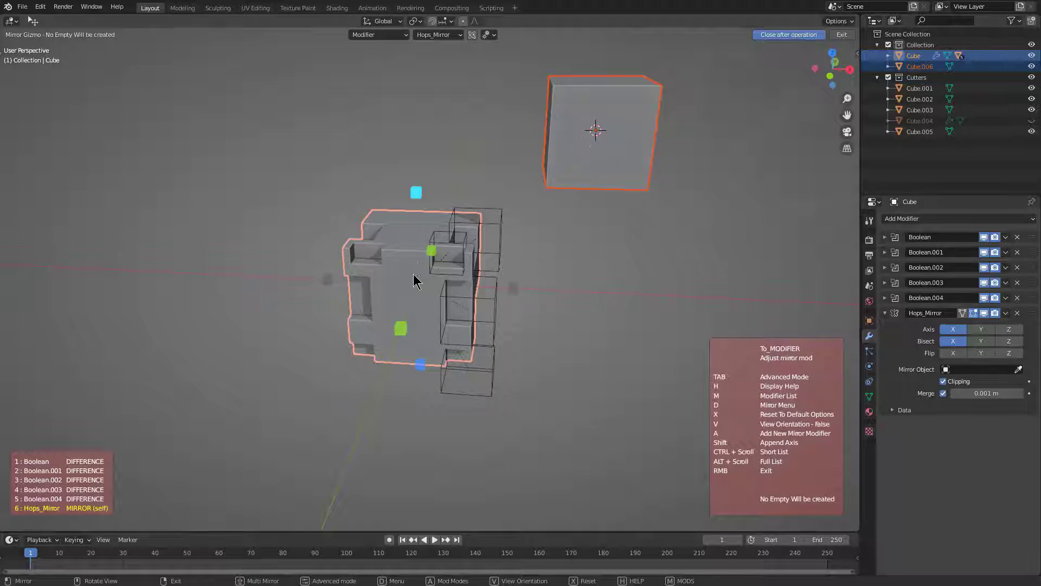
click(515, 289)
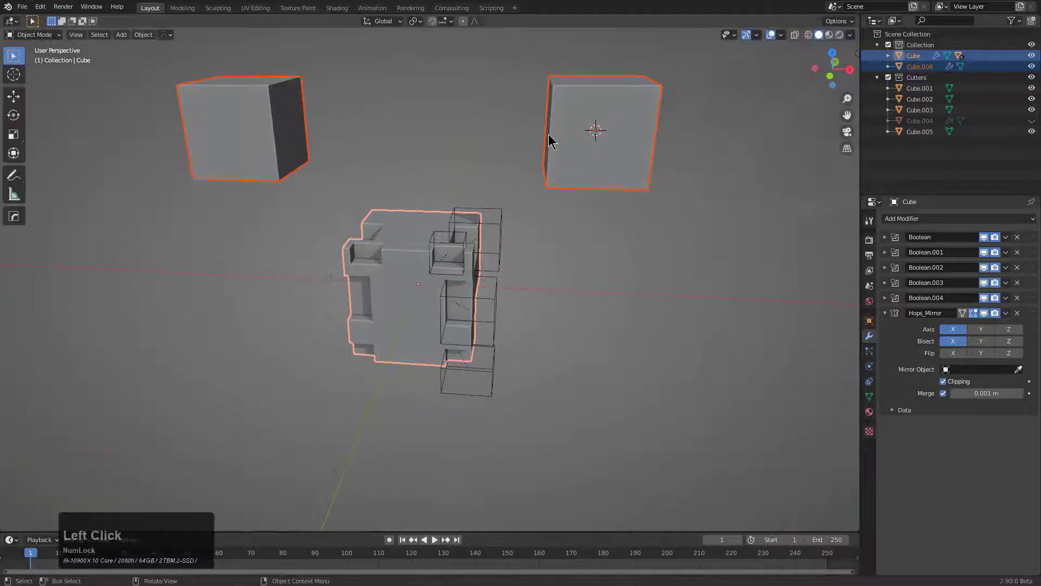
right_click(564, 130)
click(637, 124)
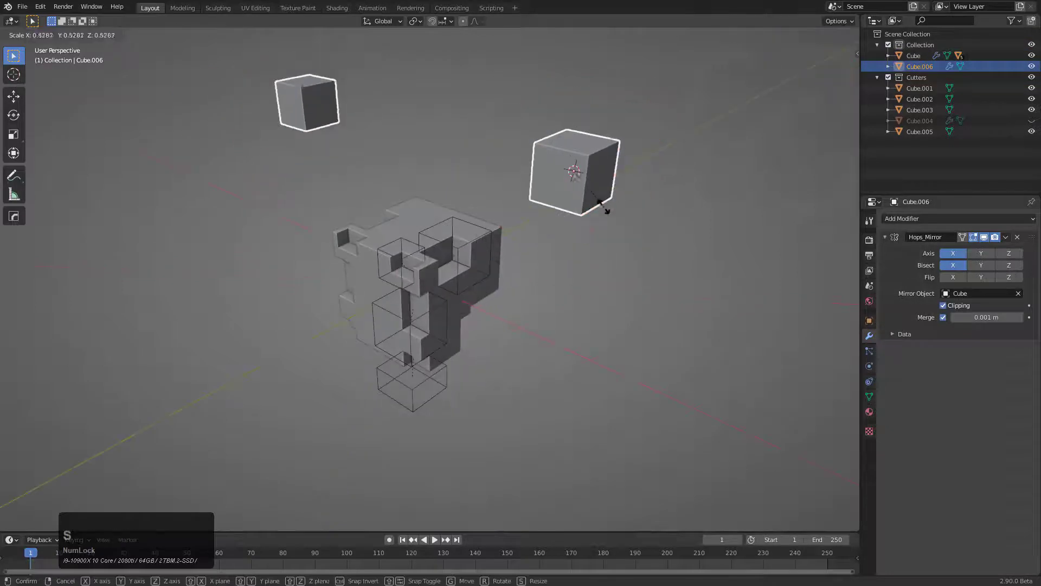
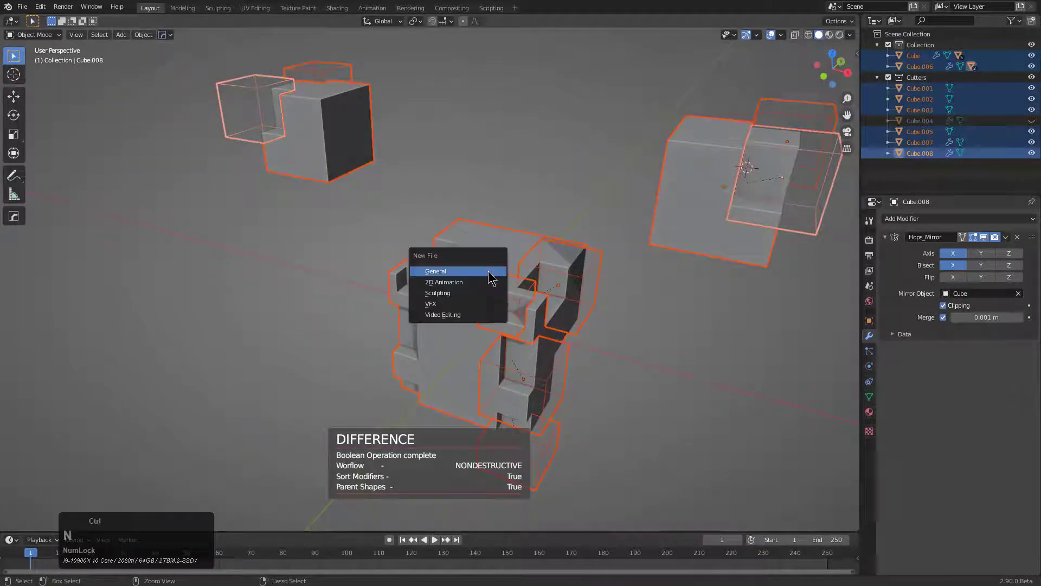
Step: Start a fresh General scene and bisect the default cube into a half-height slab
key(Return)
middle_click(467, 261)
key(x)
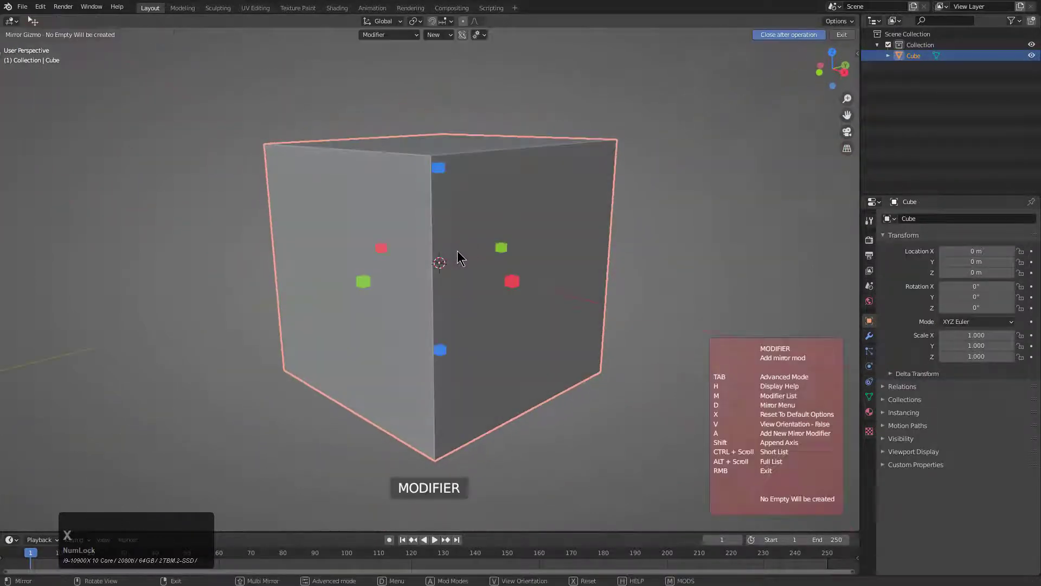
click(399, 39)
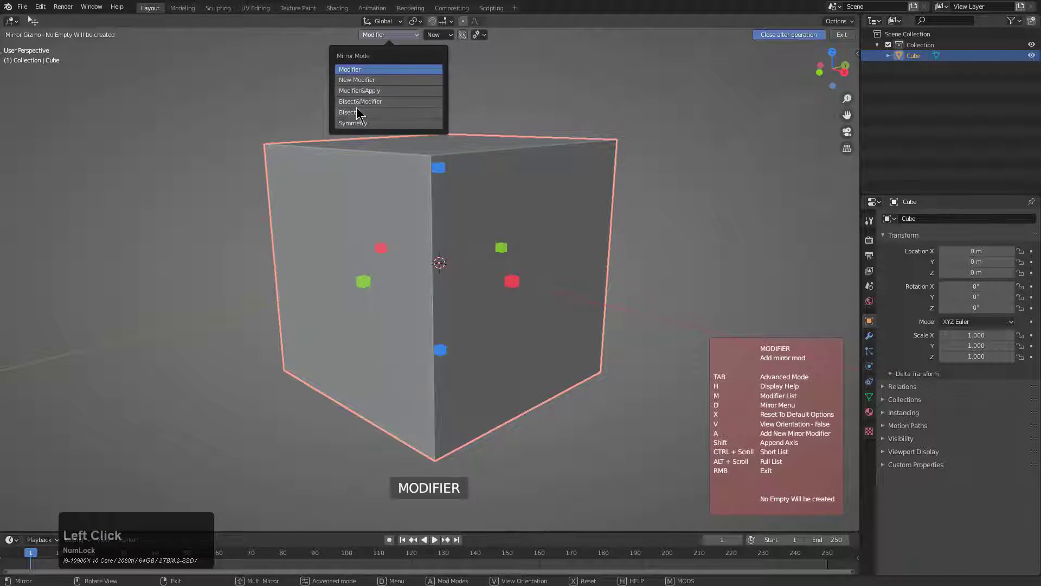
click(362, 114)
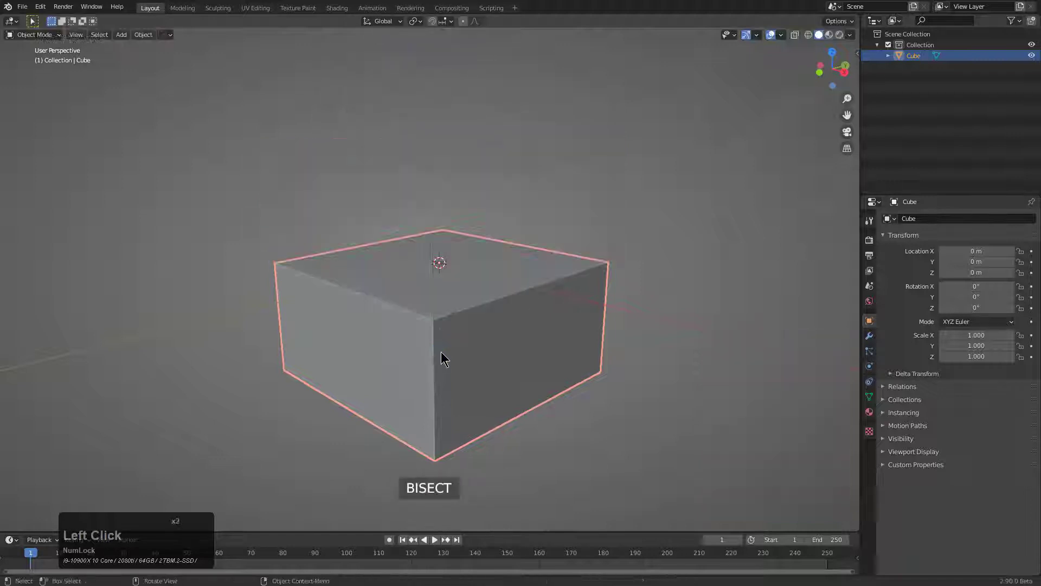
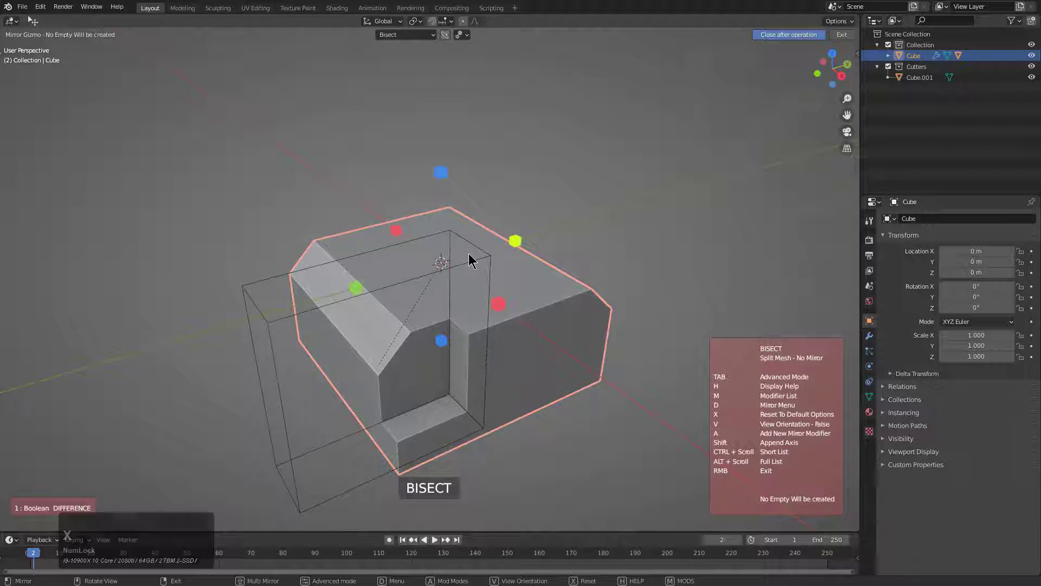
Step: Mirror the notched slab across X and enter Edit Mode on cutter Cube.001 to reshape it
key(x)
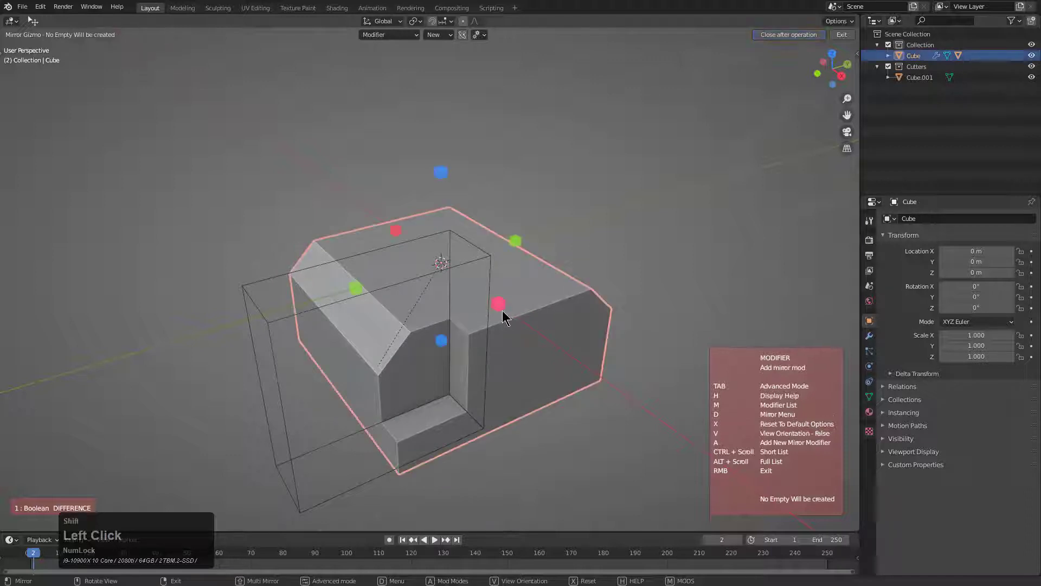
middle_click(458, 347)
scroll(up, 3)
click(536, 441)
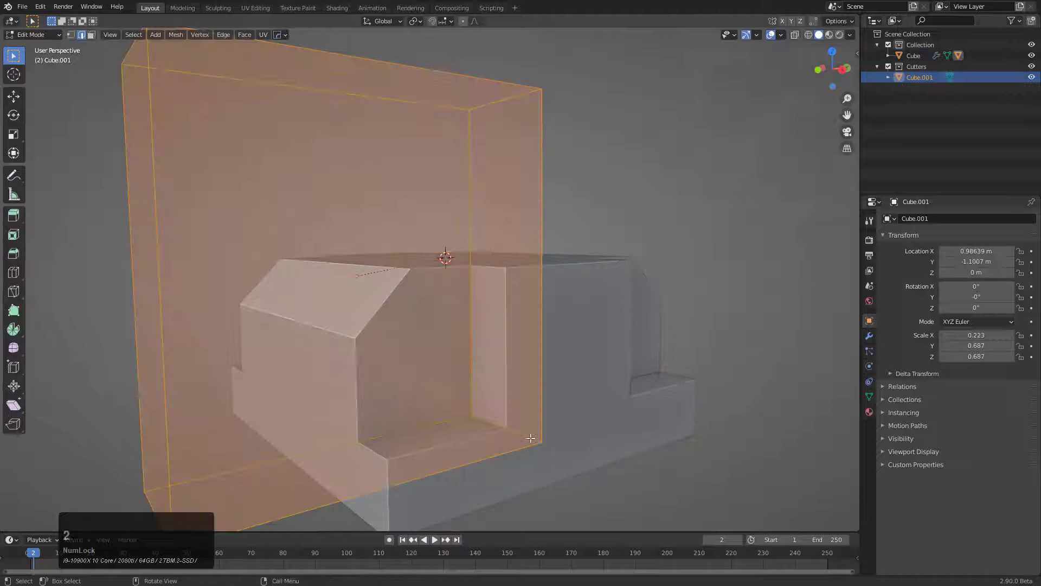
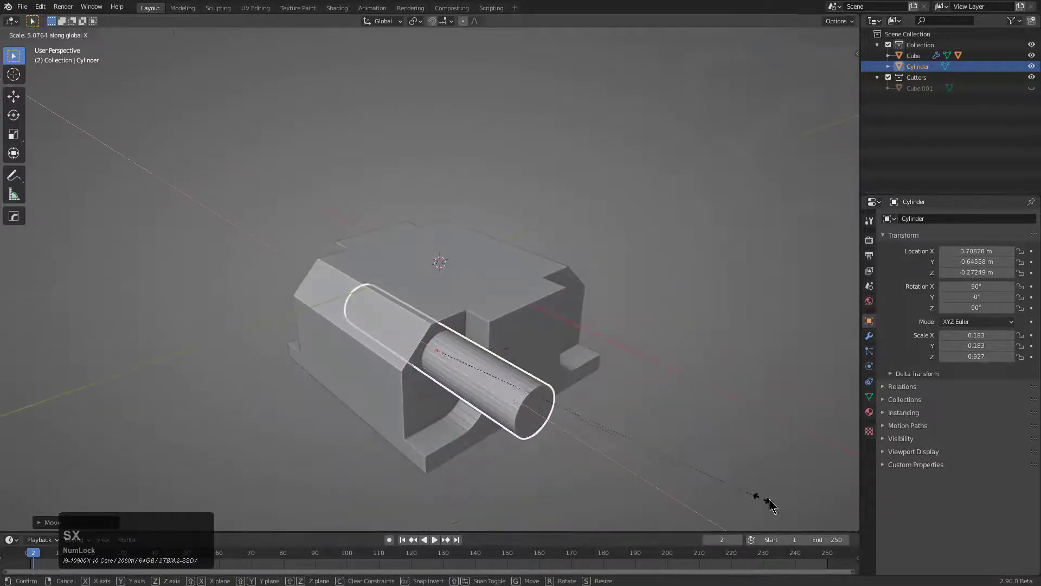
Step: Stretch the cylinder along X and slide it through the block's upright sides
key(s)
key(x)
click(604, 390)
key(g)
key(x)
click(506, 328)
key(q)
click(478, 304)
Step: Cut the cylinder out of the block as a boolean difference pin hole
middle_click(497, 338)
scroll(down, 3)
scroll(up, 3)
key(g)
click(456, 308)
Step: Hide the cutter, select the main block and orbit to inspect the mirrored holes
middle_click(453, 317)
key(h)
middle_click(477, 353)
click(469, 356)
middle_click(466, 355)
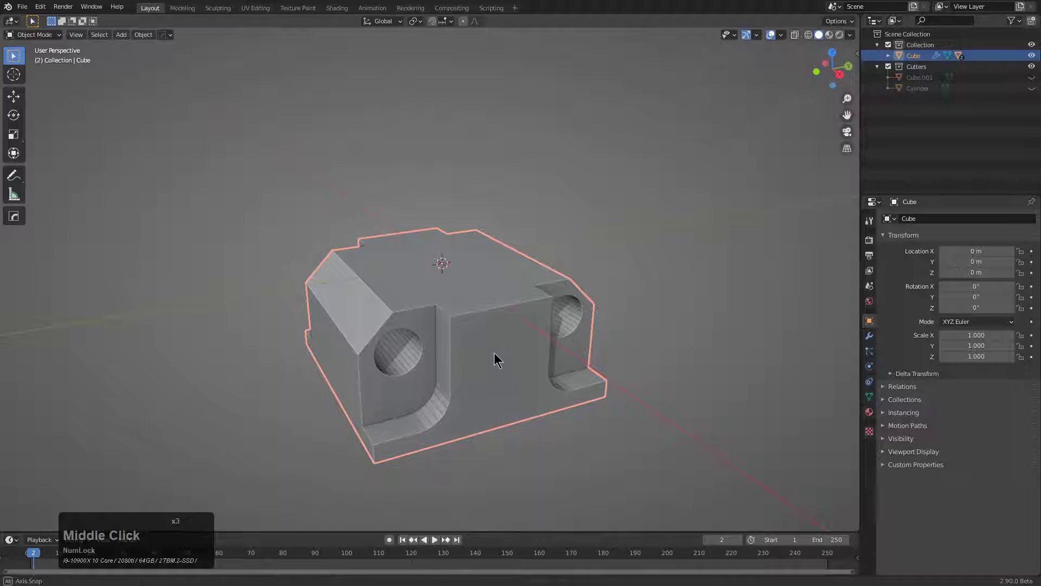
middle_click(494, 353)
middle_click(494, 331)
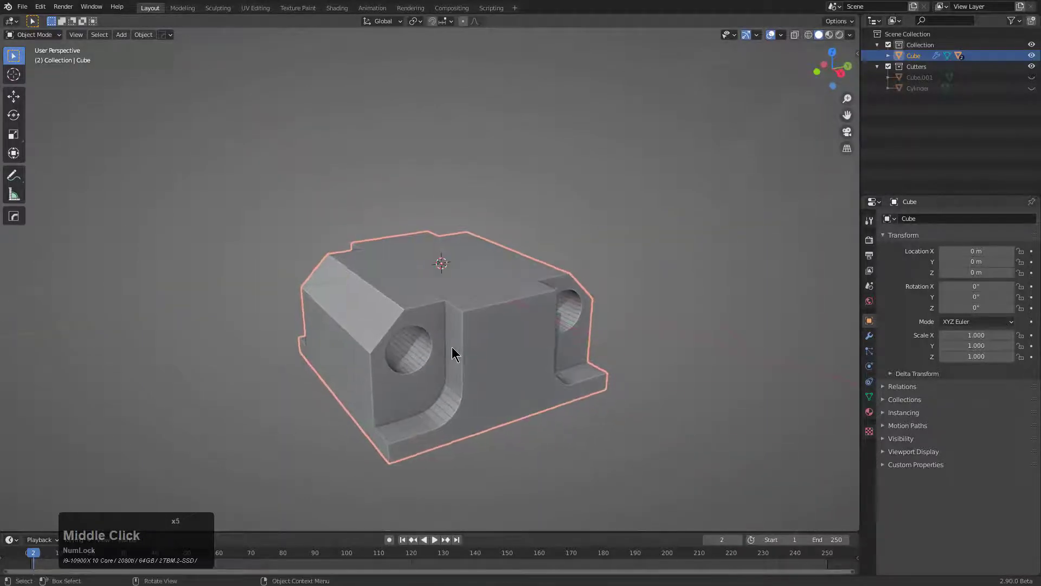
Step: Run the HOps mirror on the block along X and check the result
key(q)
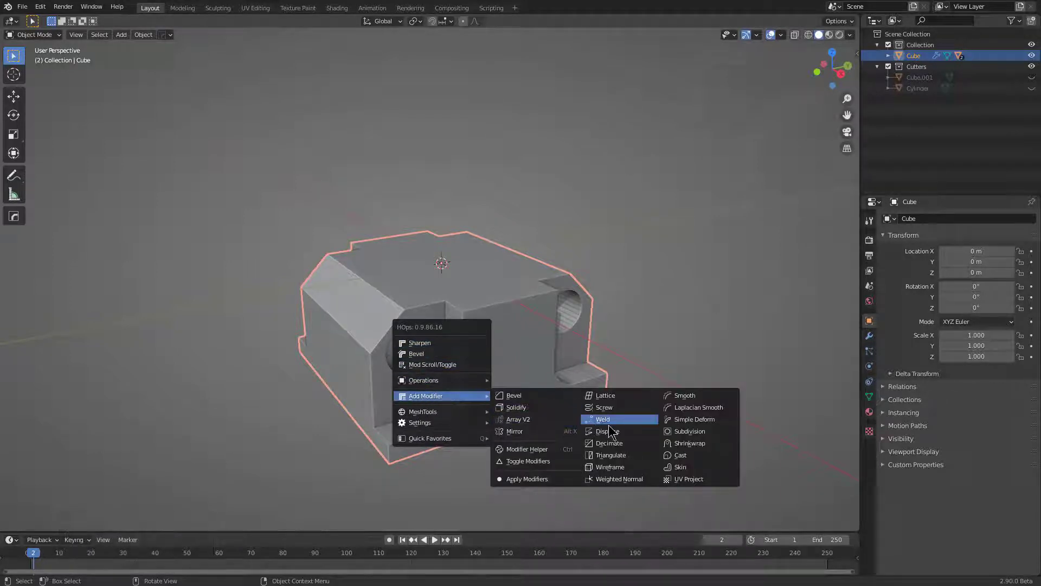
key(x)
key(x)
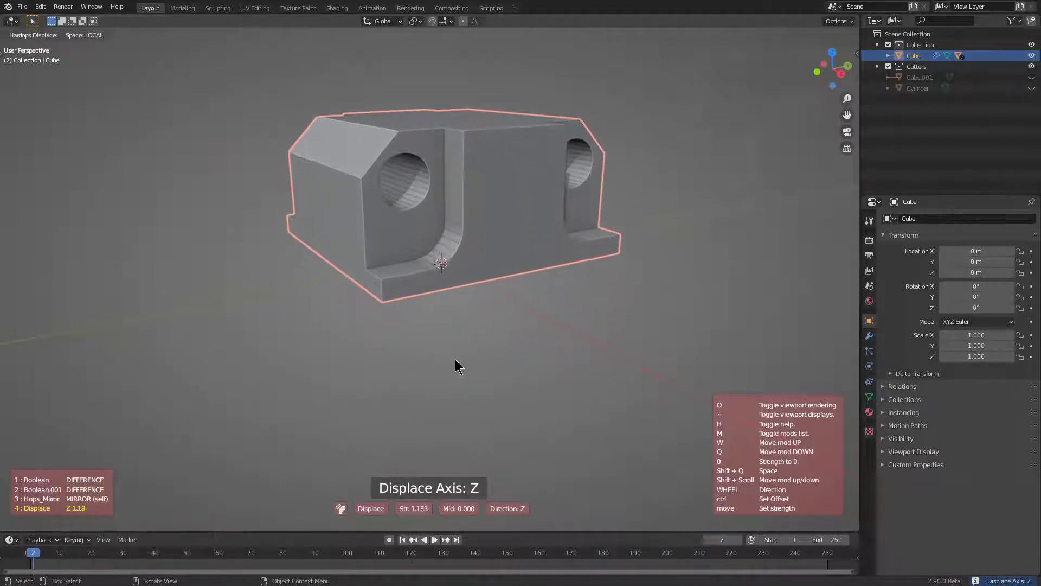
middle_click(435, 363)
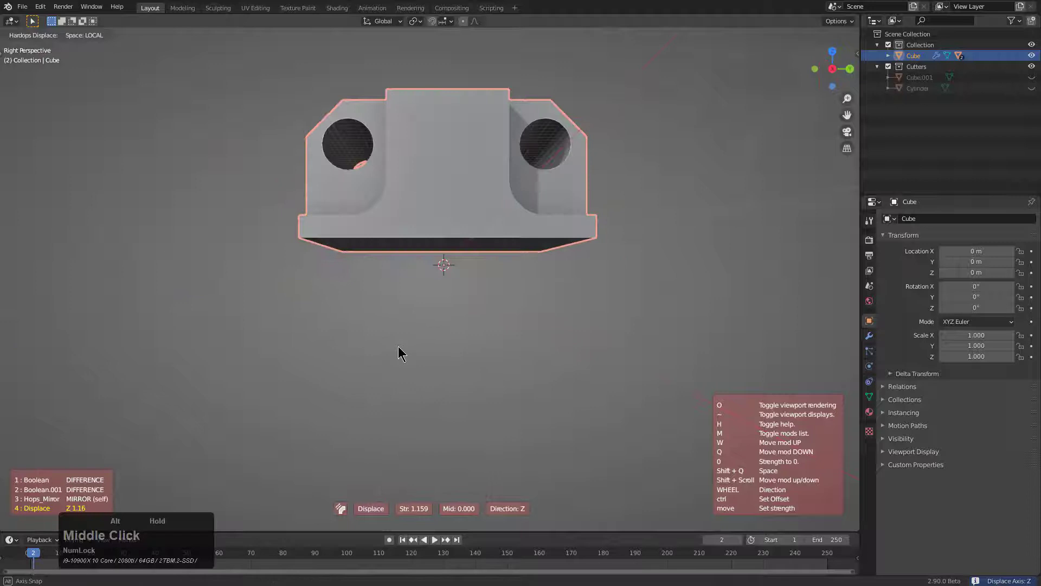
click(329, 294)
scroll(down, 3)
middle_click(512, 283)
Step: Add a Displace modifier to the block from the HOps operations menu
click(851, 152)
scroll(up, 3)
key(q)
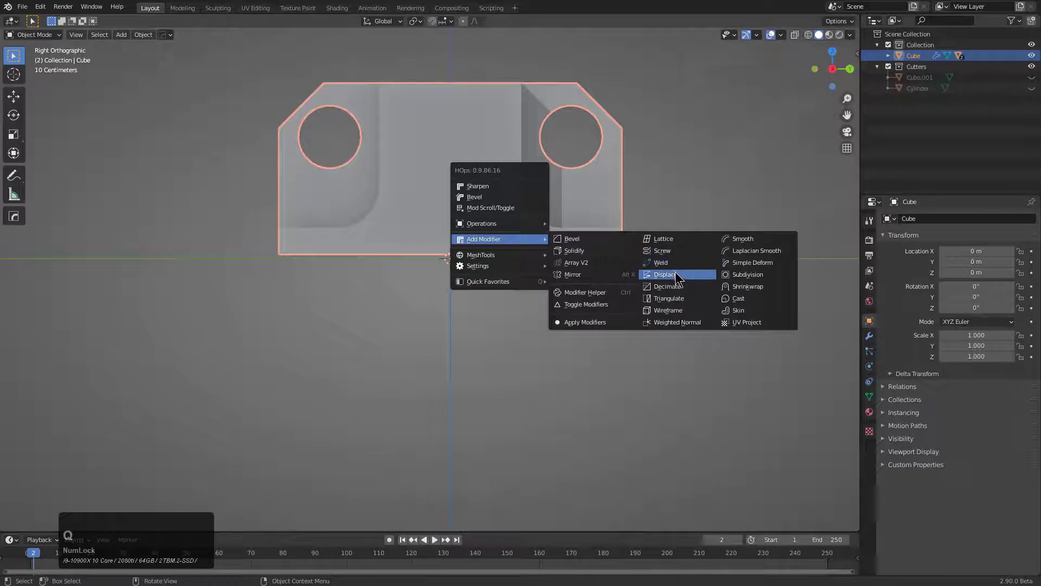
click(680, 275)
middle_click(505, 266)
Step: Add a second mirror modifier across Z, forming the cross part with four lugs
key(alt+x)
middle_click(530, 315)
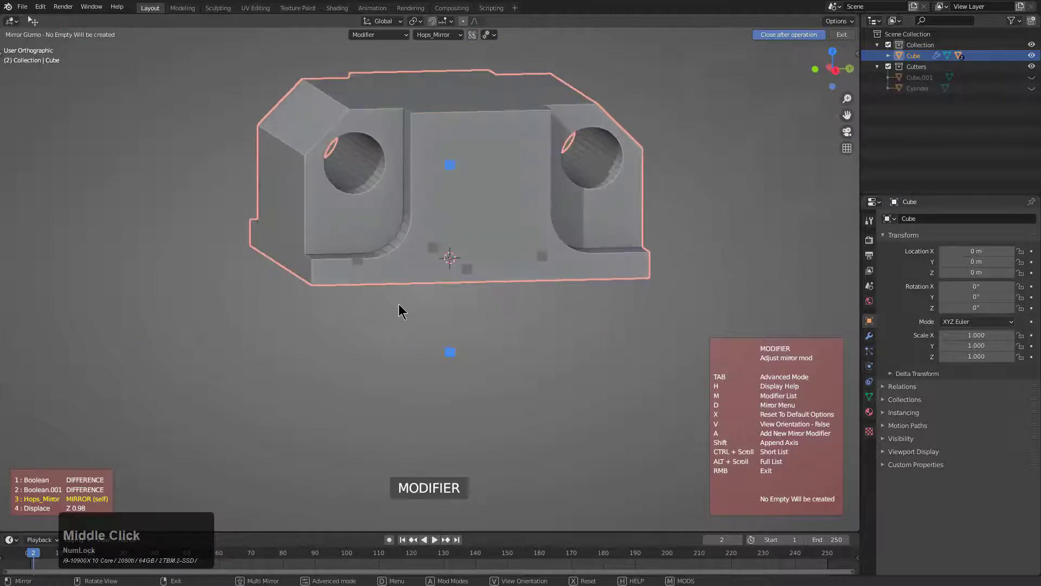
key(a)
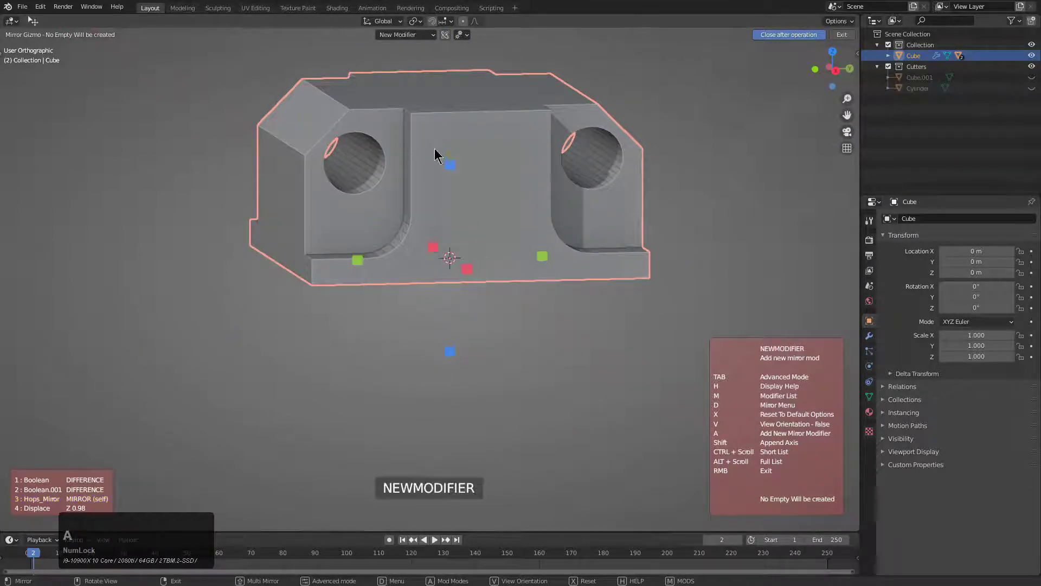
click(455, 166)
middle_click(477, 236)
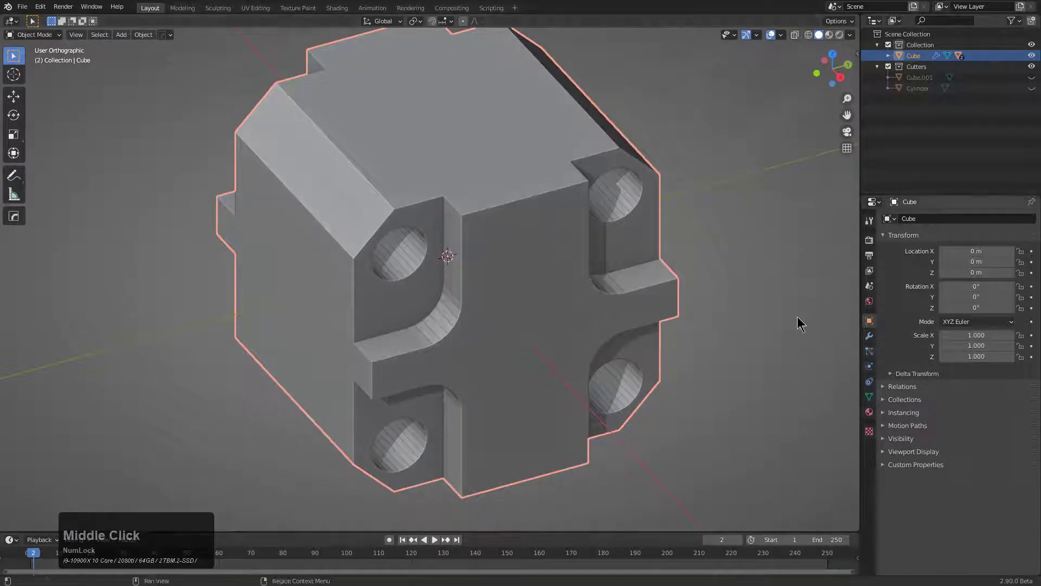
Step: Expand the block's modifier stack: two booleans, mirror, displace and second mirror
click(885, 274)
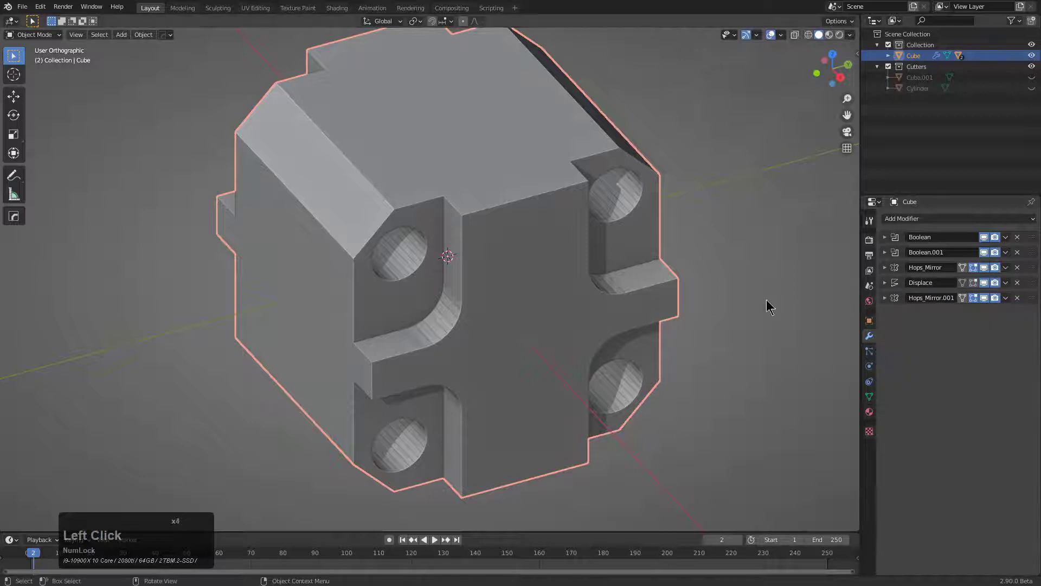
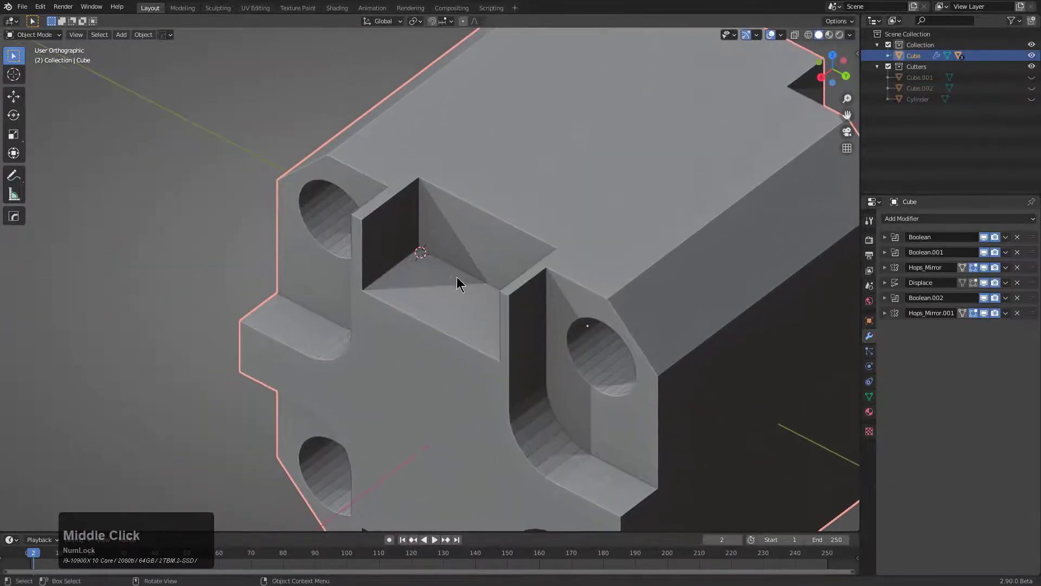
Step: Add a cylinder, rotate it 90° and scale it down to pin size in side view
key(shift+a)
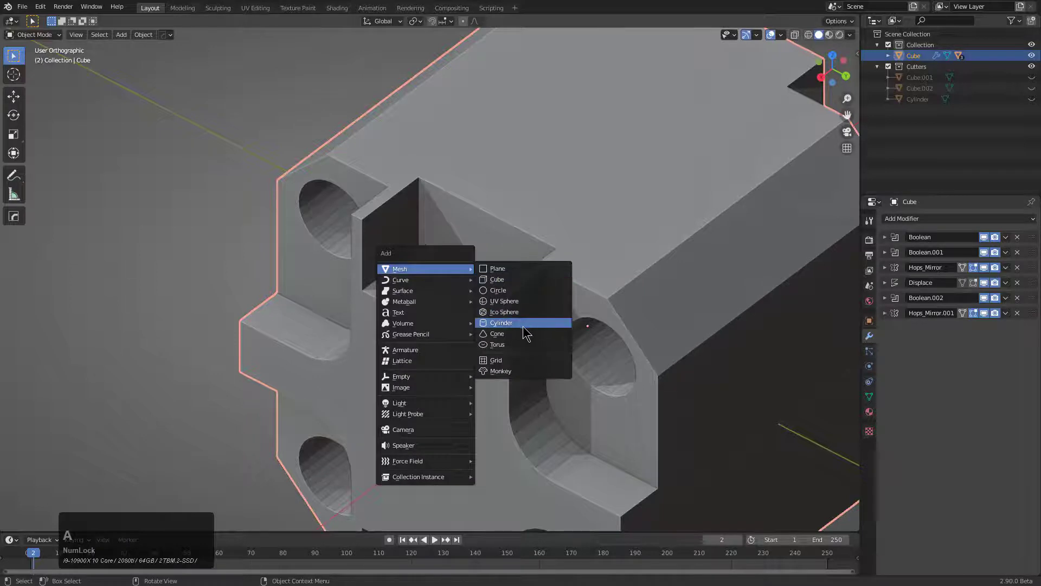
click(526, 331)
double_click(526, 323)
middle_click(539, 303)
scroll(down, 3)
middle_click(537, 329)
key(r)
key(KP_9)
key(KP_Enter)
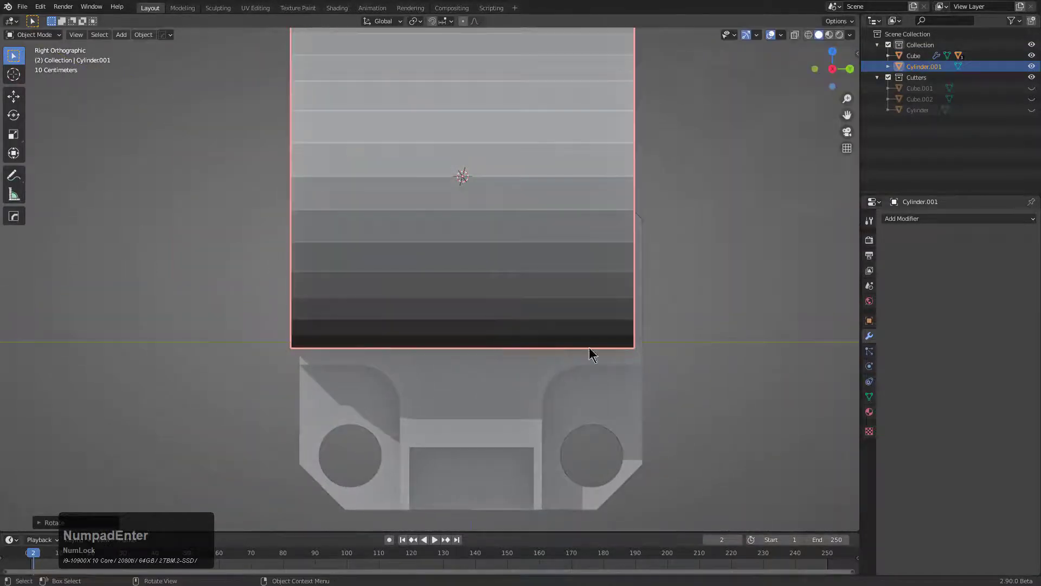
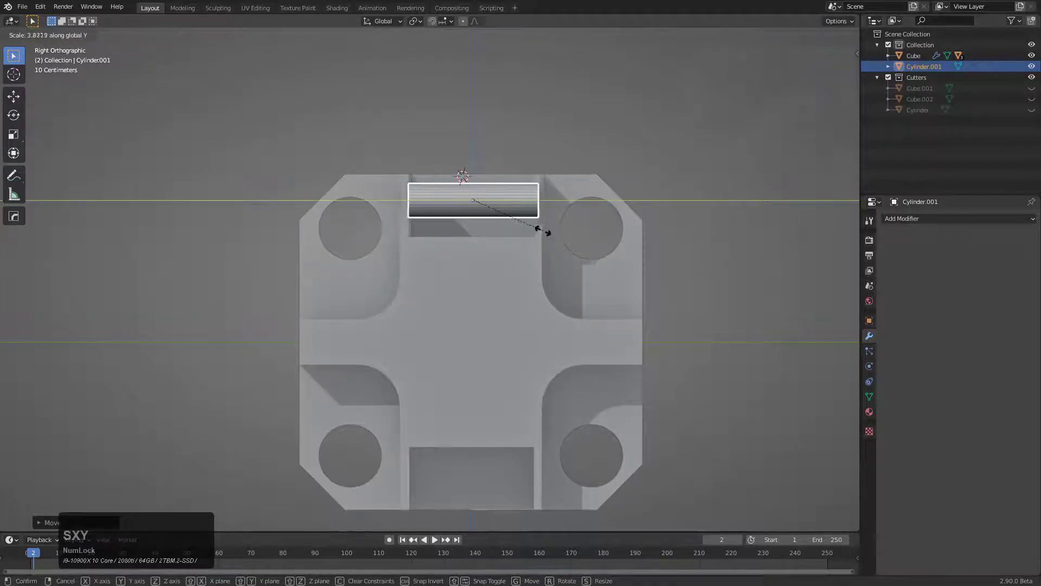
click(547, 235)
Step: Slide the pin cylinder along X into the rectangular slot
key(KP_Decimal)
middle_click(525, 253)
key(g)
key(x)
click(537, 239)
click(537, 284)
scroll(down, 3)
middle_click(480, 286)
scroll(up, 3)
Step: Union the cylinder into the block with a HOps boolean
key(q)
click(483, 315)
scroll(down, 3)
scroll(down, 3)
click(484, 315)
key(1)
scroll(down, 3)
Step: Orbit around the block to check the pins in both mirrored slots
middle_click(465, 301)
click(423, 274)
scroll(down, 3)
middle_click(440, 325)
middle_click(461, 296)
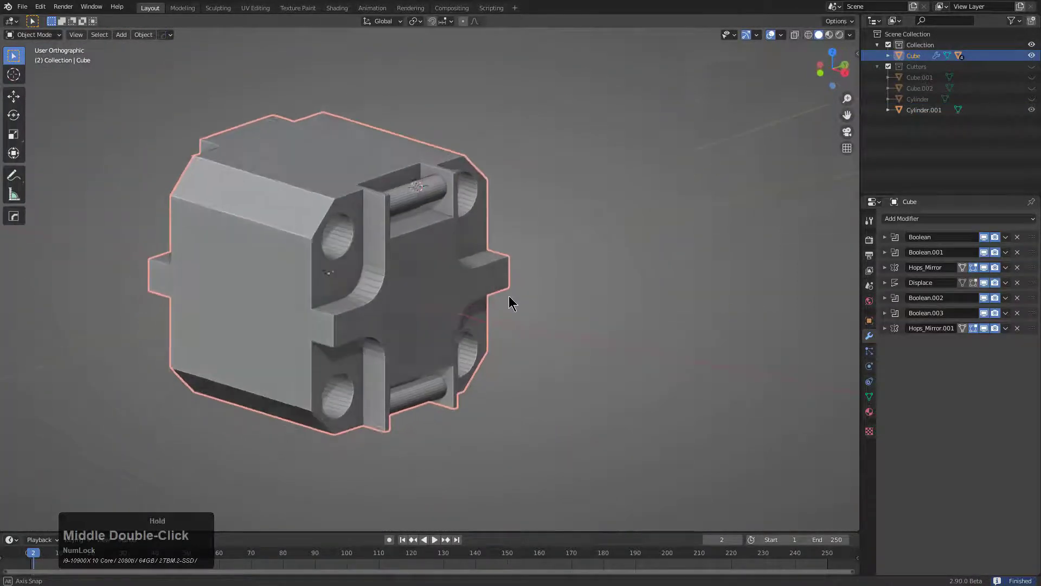
middle_click(438, 304)
scroll(up, 3)
middle_click(375, 286)
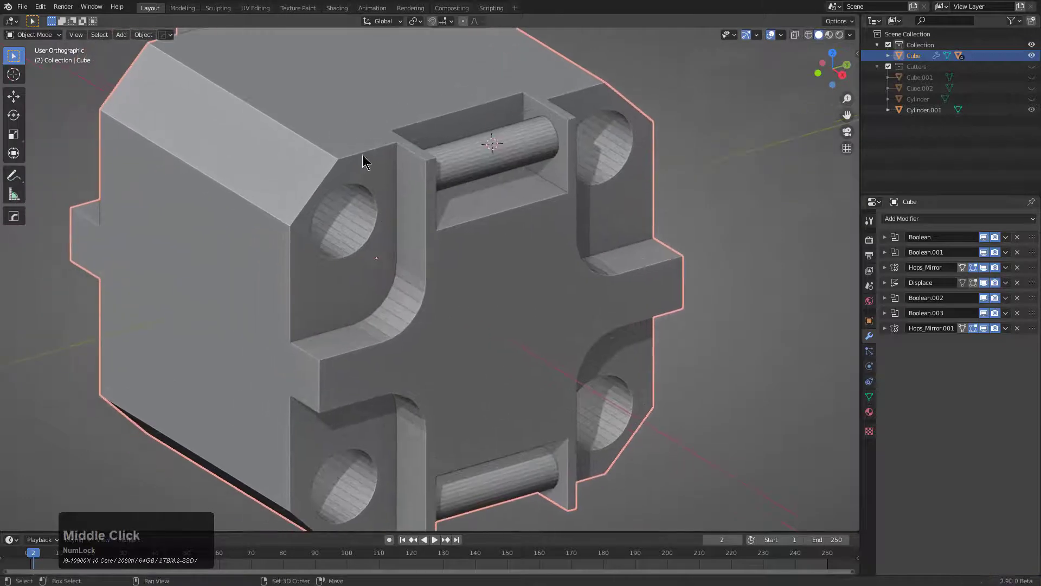
Step: Add a small cube, shrink it and drop it along Z onto the corner beside the slot
right_click(372, 153)
key(a)
click(404, 165)
key(s)
click(383, 180)
key(g)
key(z)
click(408, 220)
Step: Cut the corner cube out of the block as a fifth boolean difference
key(q)
click(433, 261)
middle_click(428, 265)
scroll(down, 3)
middle_click(421, 278)
key(q)
click(489, 245)
click(512, 242)
Step: Mirror the corner cutter Cube.003 with HOps and leave only it selected
key(q)
click(495, 265)
scroll(down, 3)
click(495, 265)
key(alt+x)
click(415, 225)
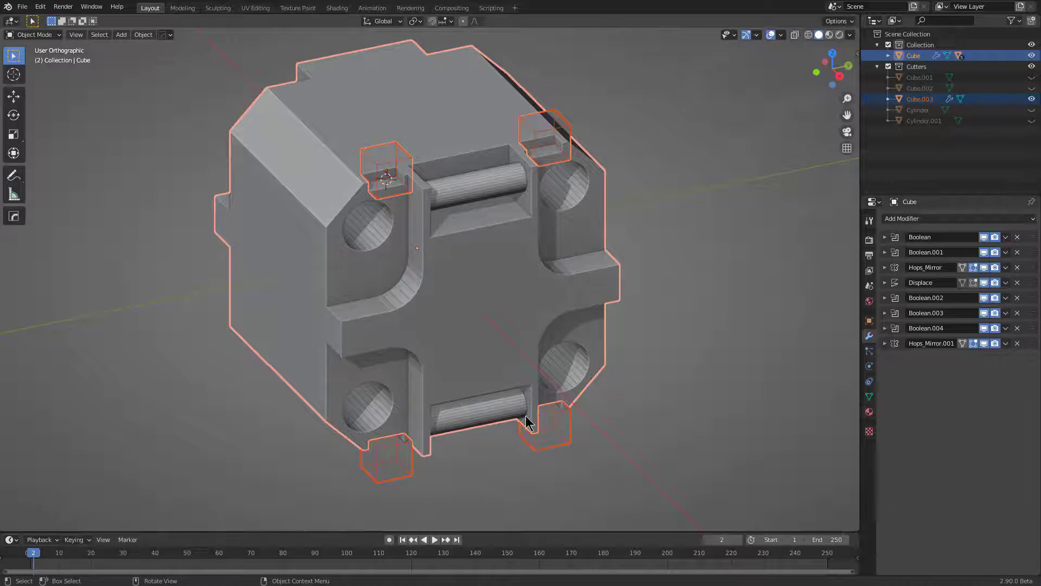
click(396, 162)
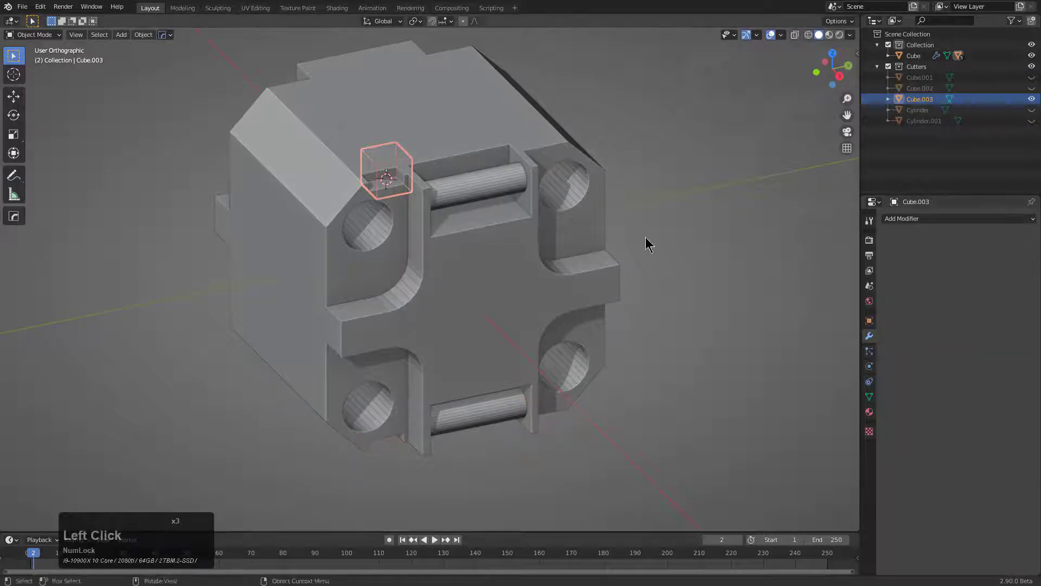
Step: Adjust the block's mirror modifiers so the corner notch repeats at all four corners
key(x)
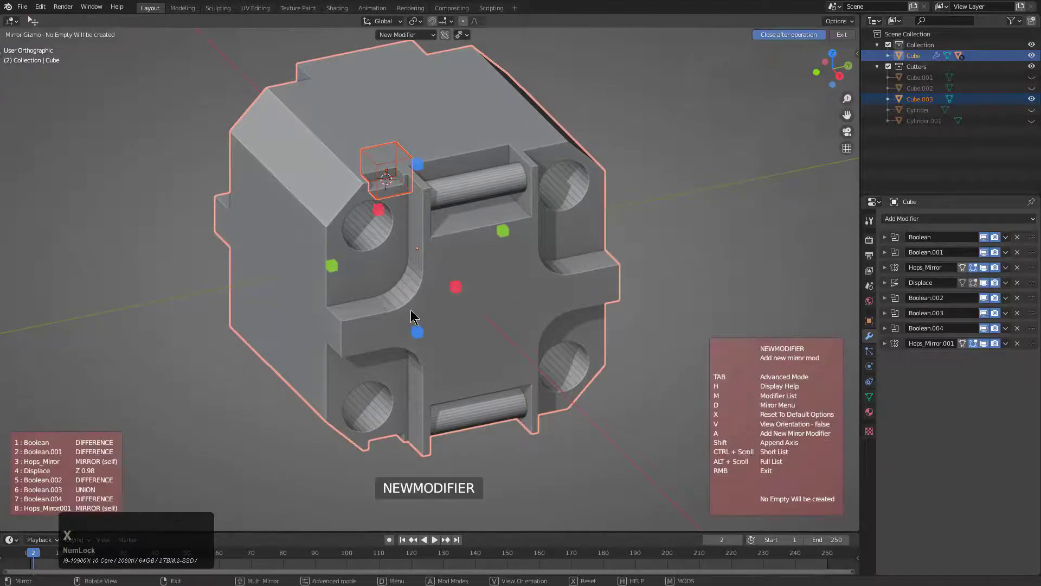
click(330, 271)
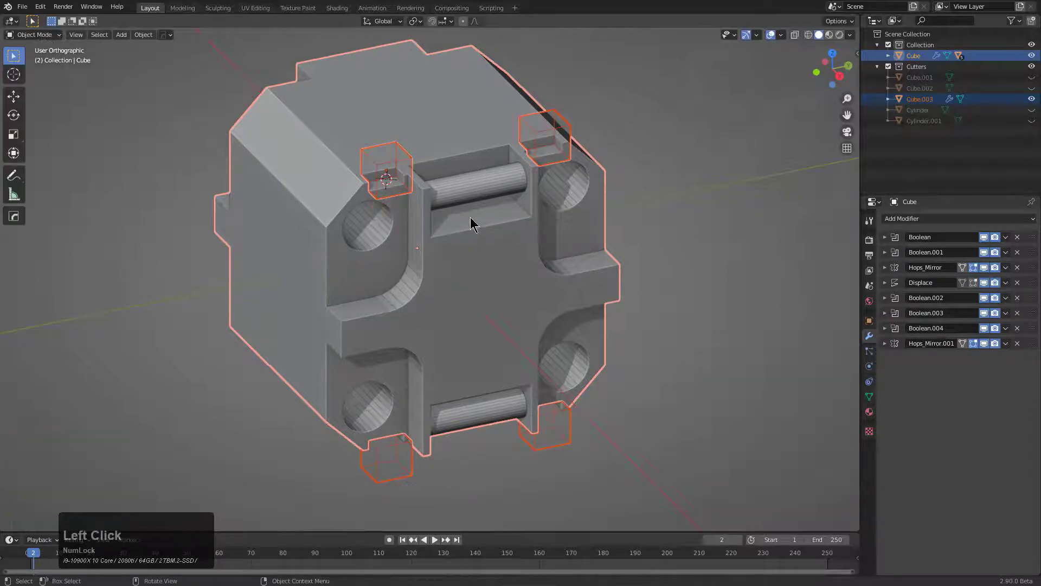
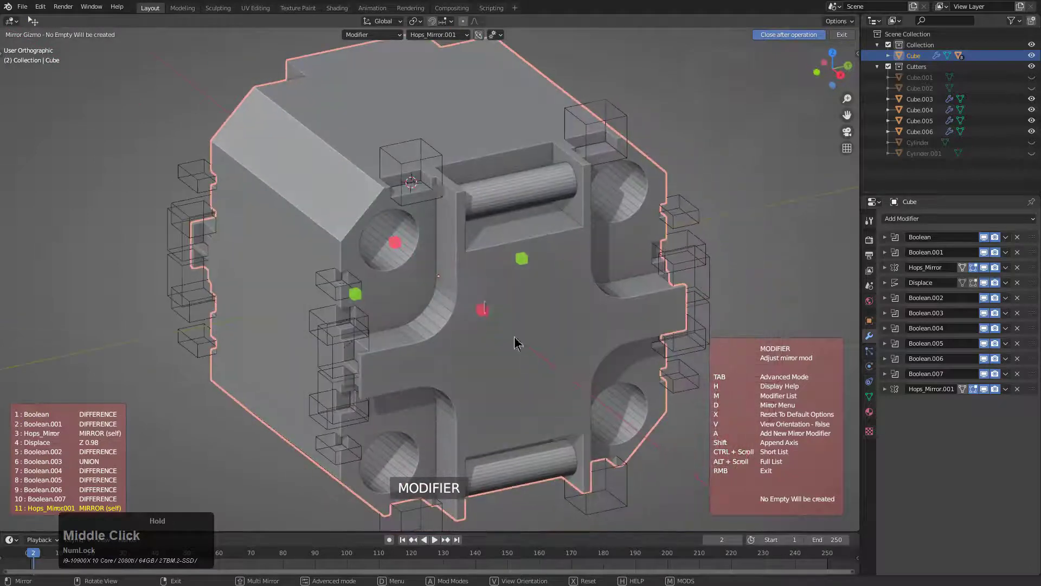
Step: Turn off one mirror axis, then reopen the Hops mirror gizmo and toggle the X axis again
click(441, 37)
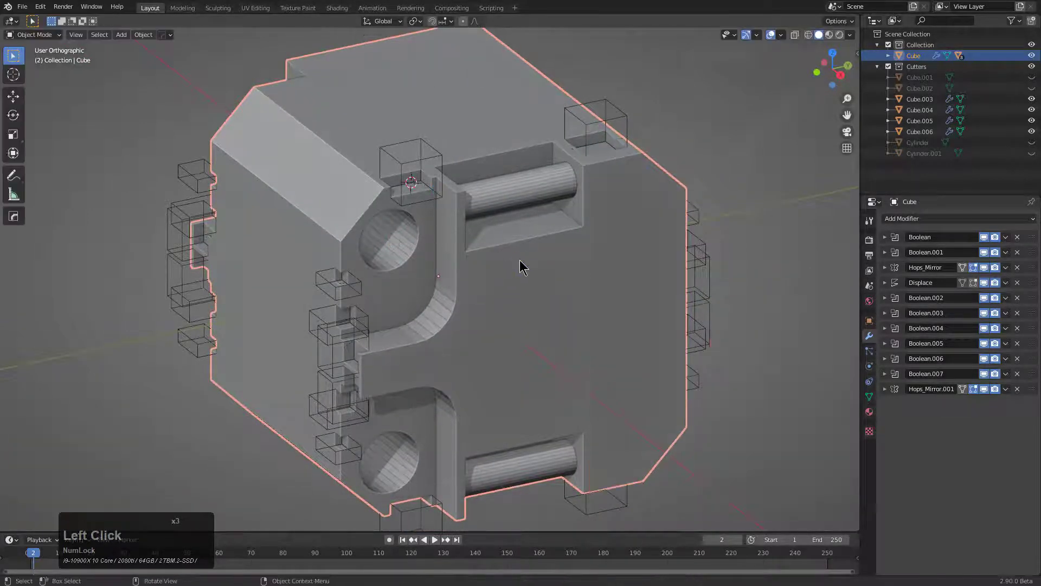
key(alt+x)
click(431, 34)
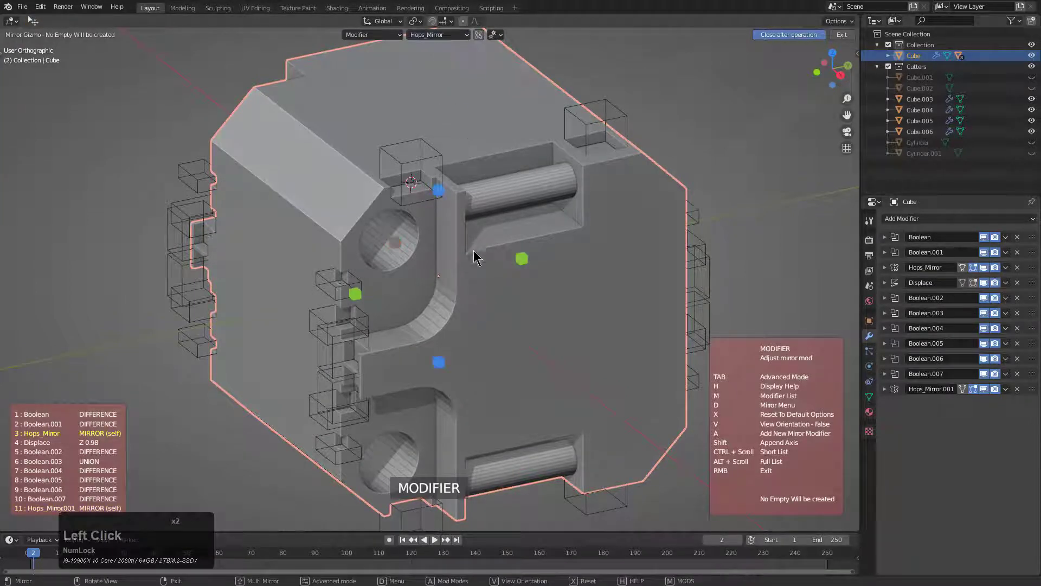
click(273, 350)
key(alt+x)
click(528, 264)
key(x)
Step: Switch between Hops_Mirror and Hops_Mirror.001 in the dropdown, adjusting each one's axes
click(434, 36)
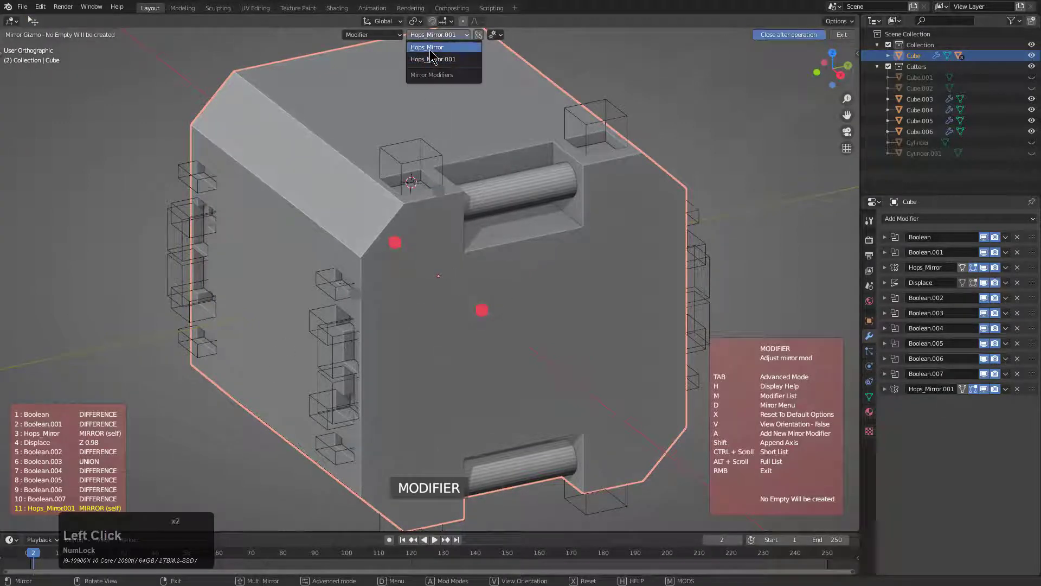
click(521, 260)
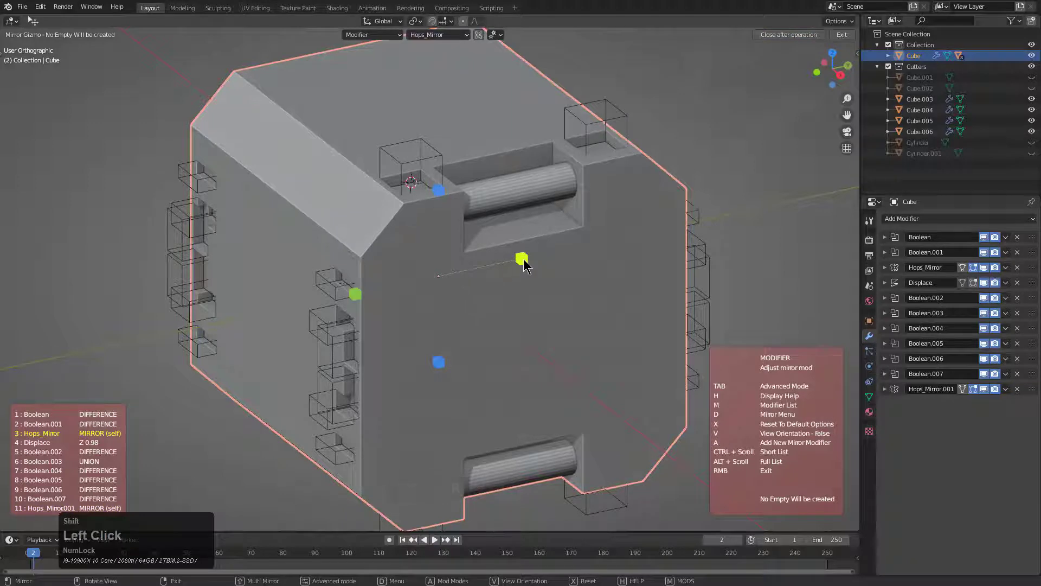
double_click(527, 262)
click(362, 287)
click(359, 294)
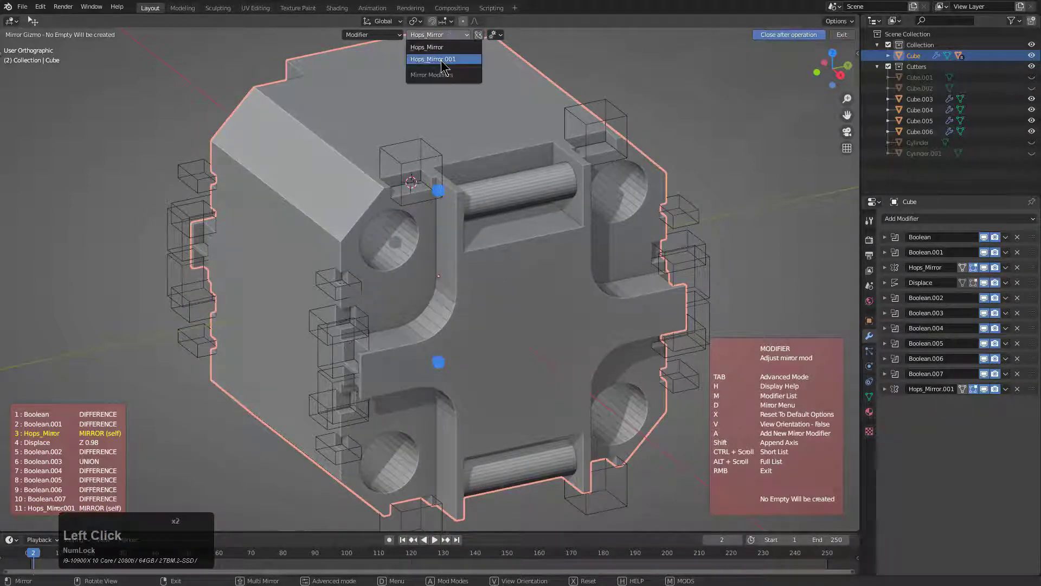
click(363, 295)
double_click(363, 295)
click(363, 295)
Step: Toggle further axis handles on the gizmo and reopen the mirror adjustment to refine them
click(529, 263)
double_click(528, 263)
click(440, 188)
click(440, 188)
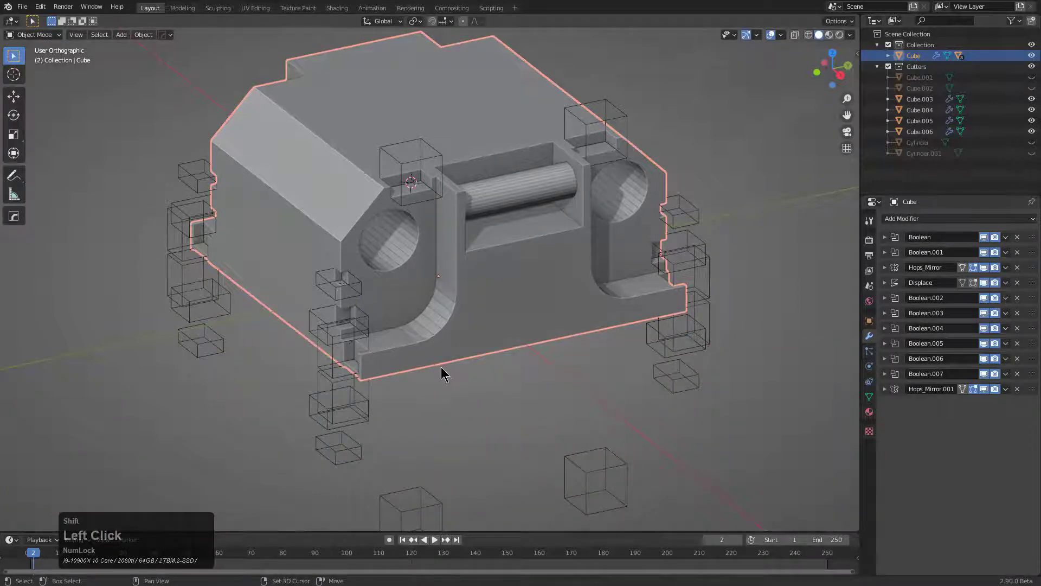
key(alt+x)
click(444, 363)
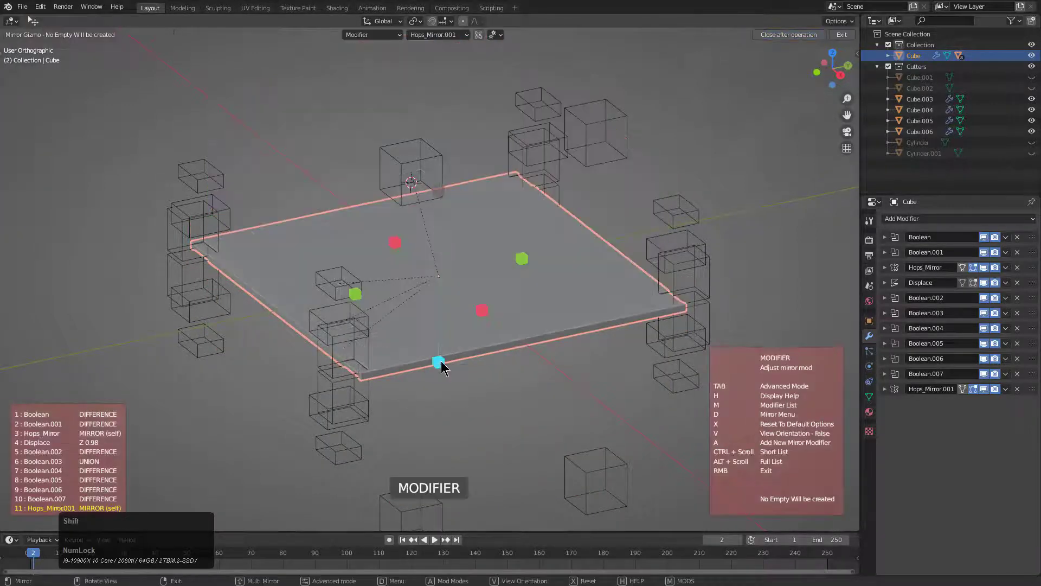
click(444, 363)
double_click(443, 192)
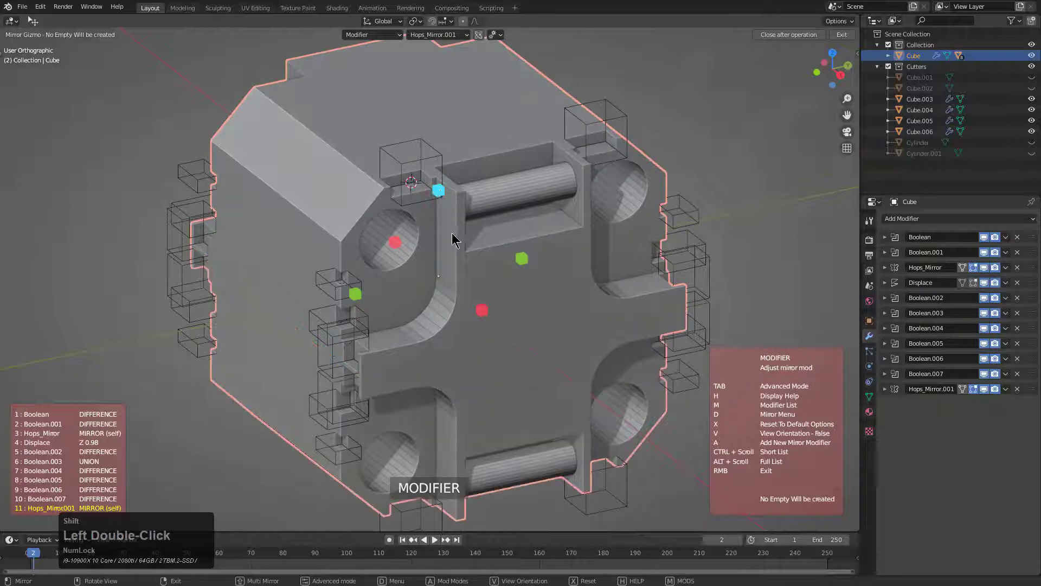
Step: Return to editing the first Hops_Mirror modifier from the dropdown
click(419, 37)
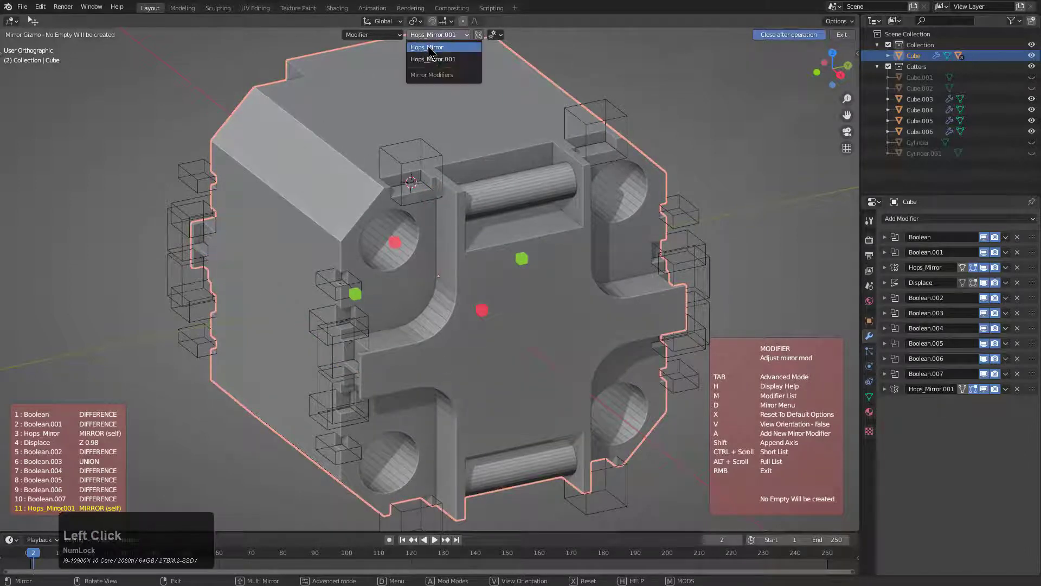
click(436, 63)
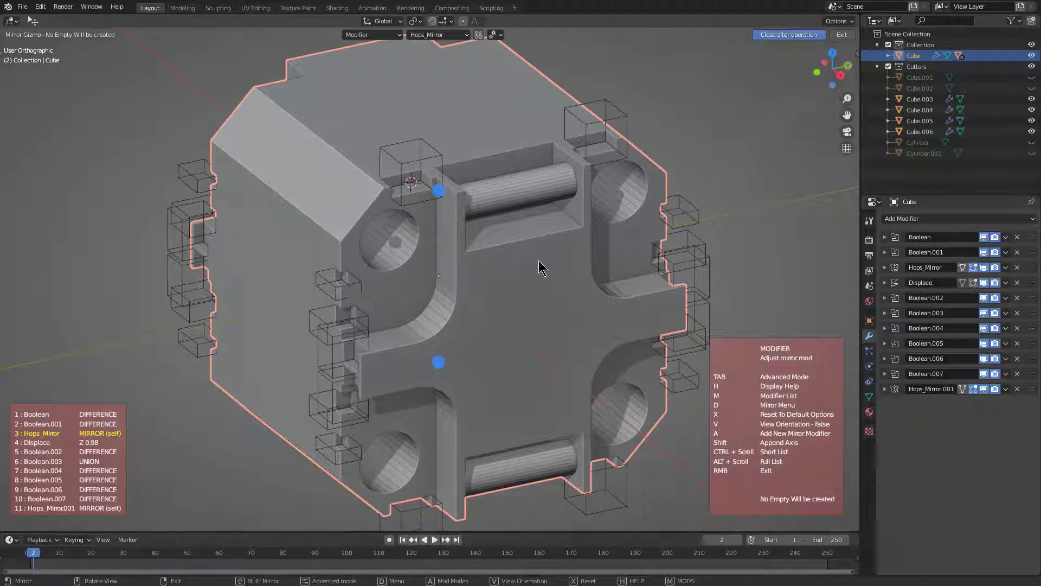
right_click(555, 273)
drag(545, 298, 497, 303)
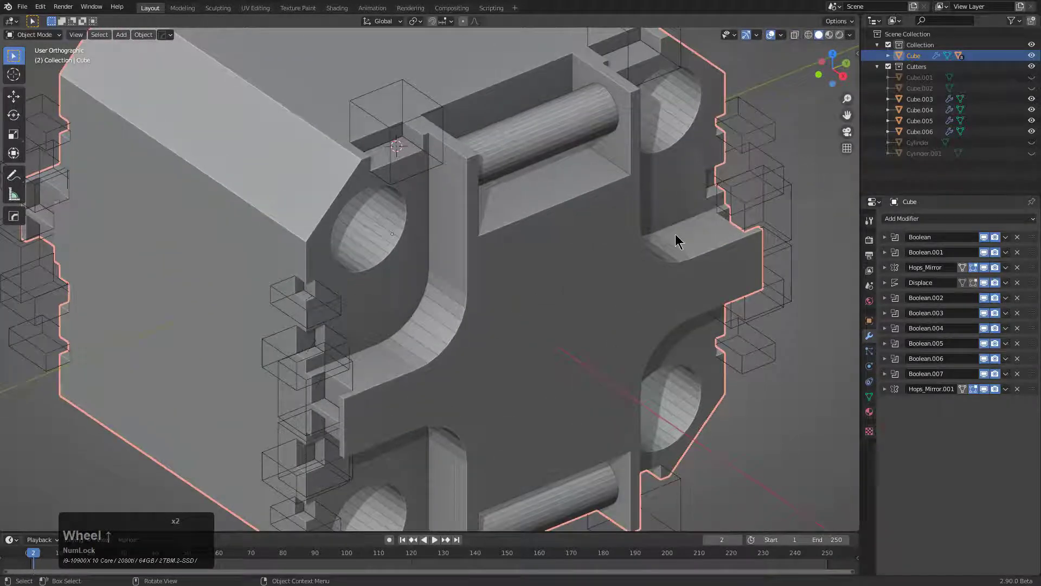
scroll(up, 3)
middle_click(726, 248)
scroll(down, 3)
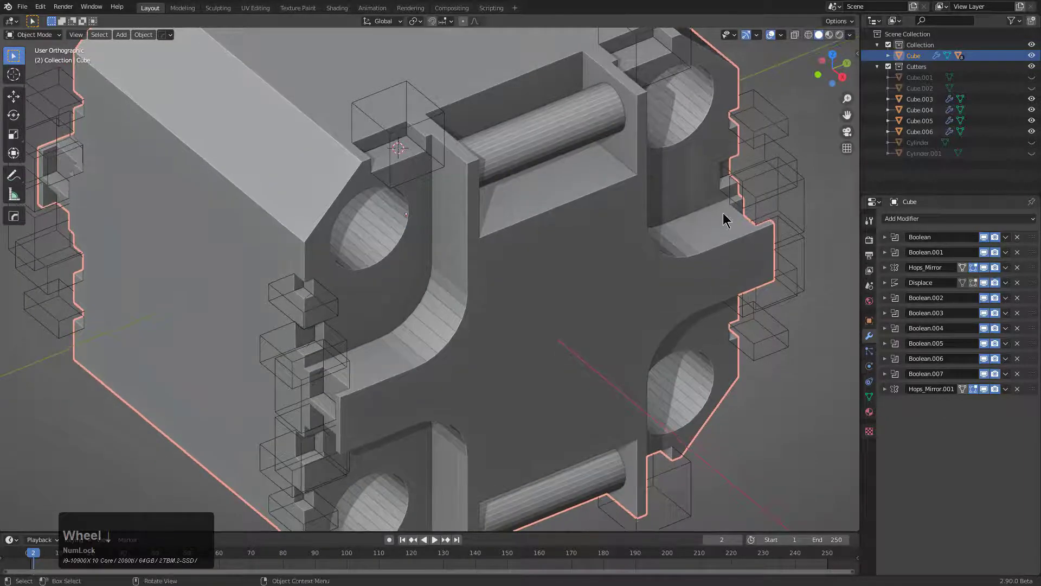